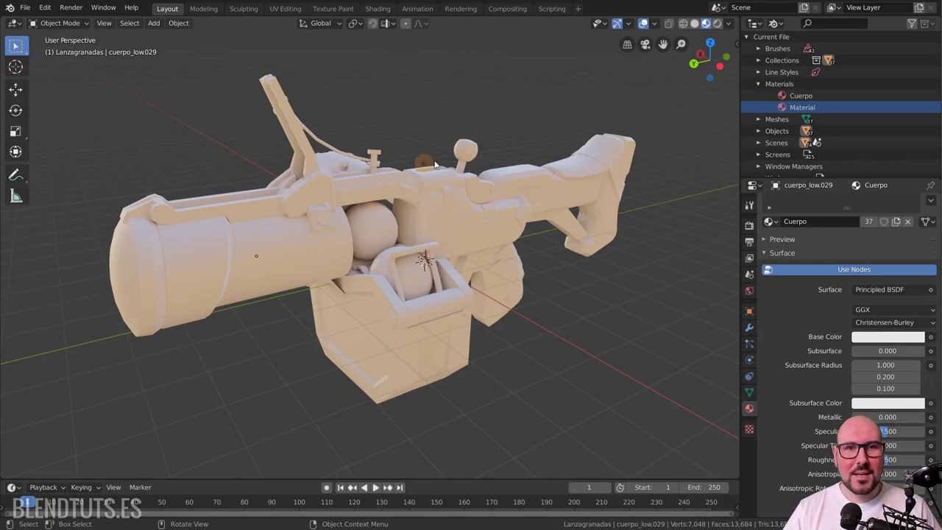
Compare Solid and Material Preview shading on the launcher, then switch the viewport to Rendered shading
left_click(697, 28)
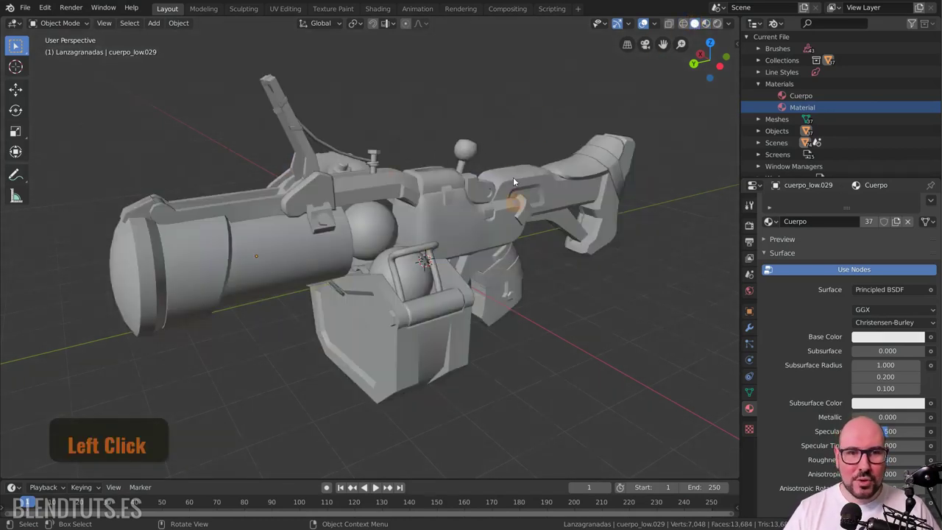
left_click(710, 28)
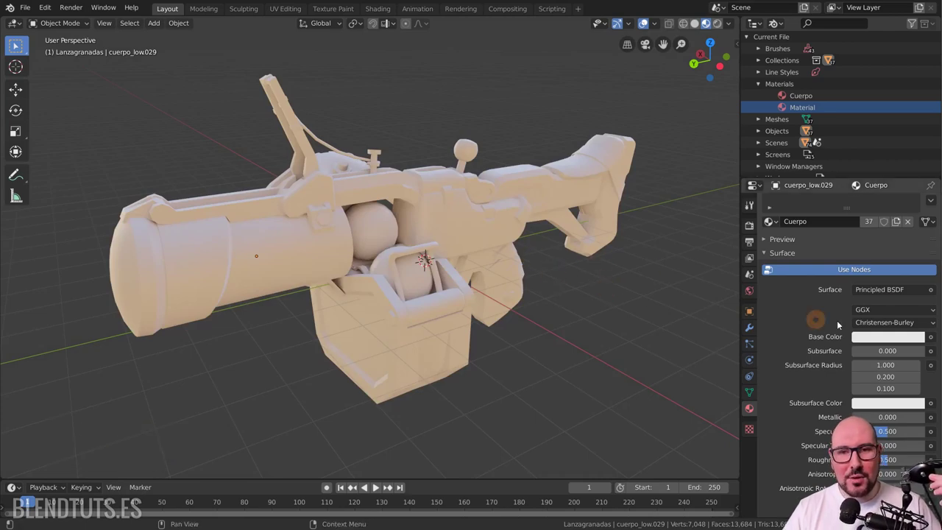
left_click(459, 239)
middle_click(467, 241)
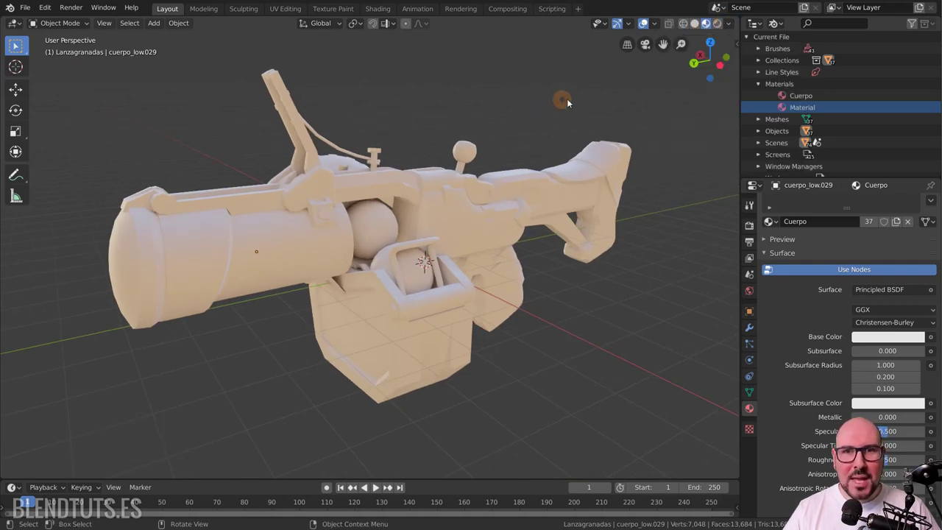
left_click(721, 32)
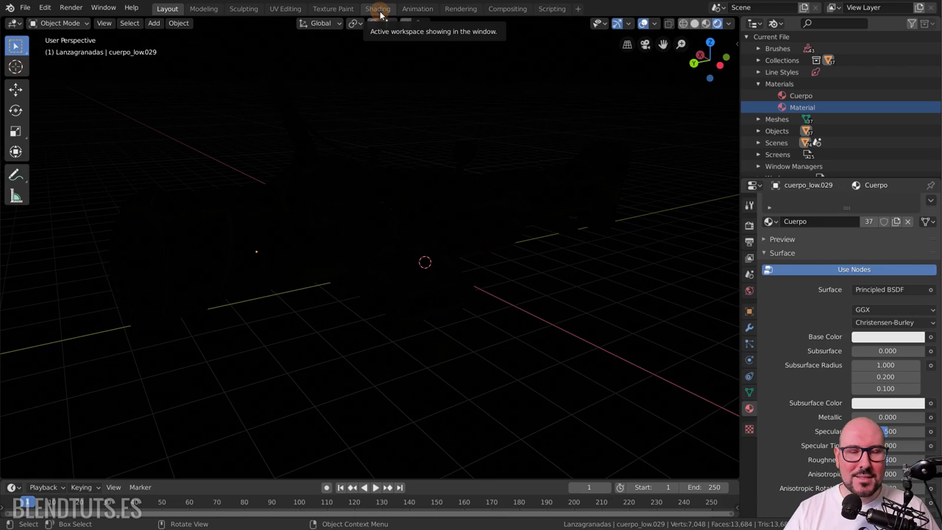
Switch to the Shading workspace and show the World node tree centred on World Output
left_click(384, 17)
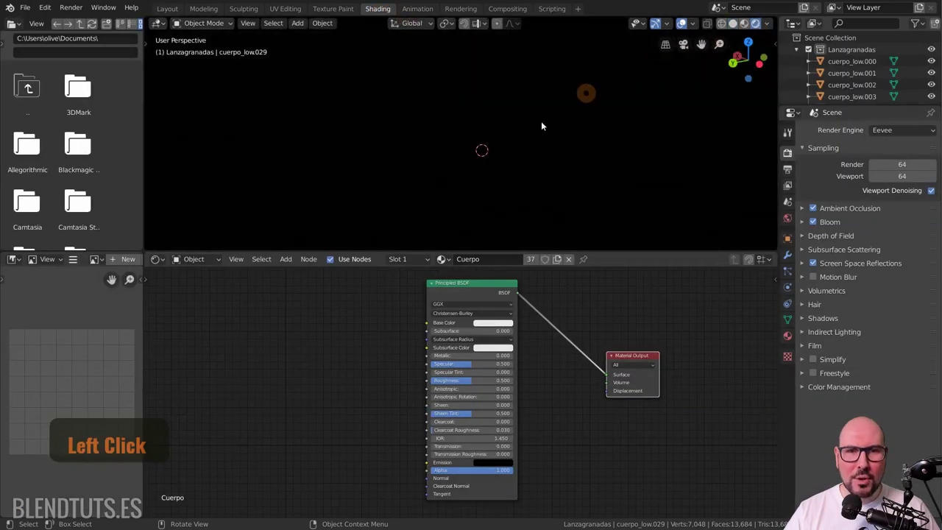
middle_click(440, 345)
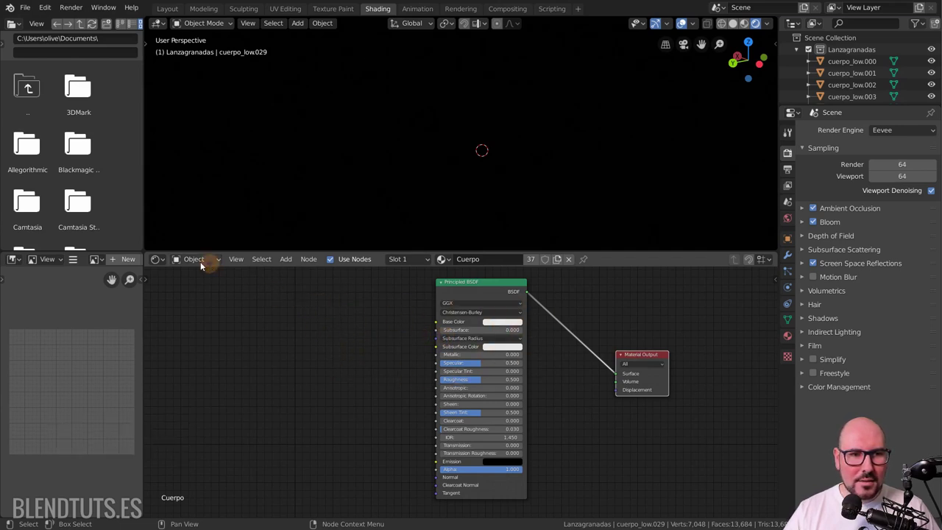
middle_click(166, 265)
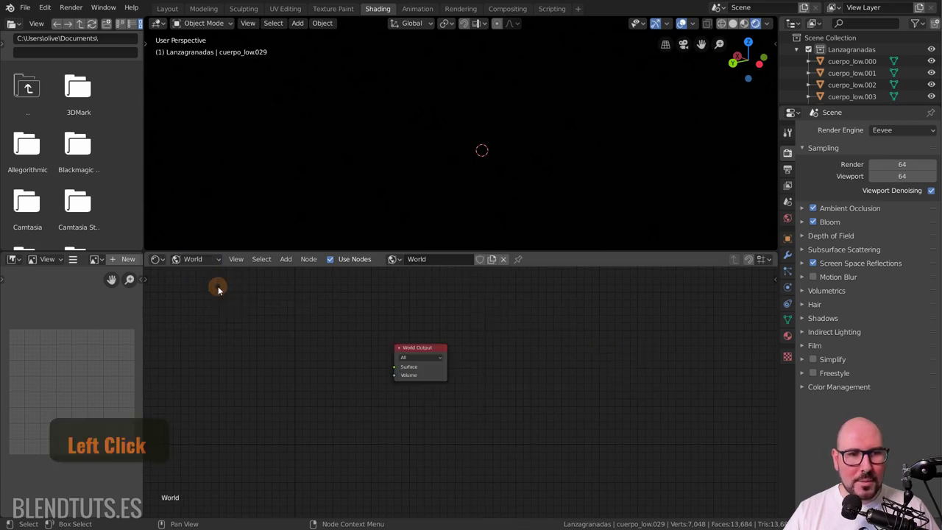
middle_click(414, 363)
Add a Background shader feeding World Output and set its colour to a warm brown
left_click(489, 331)
key("shift+a")
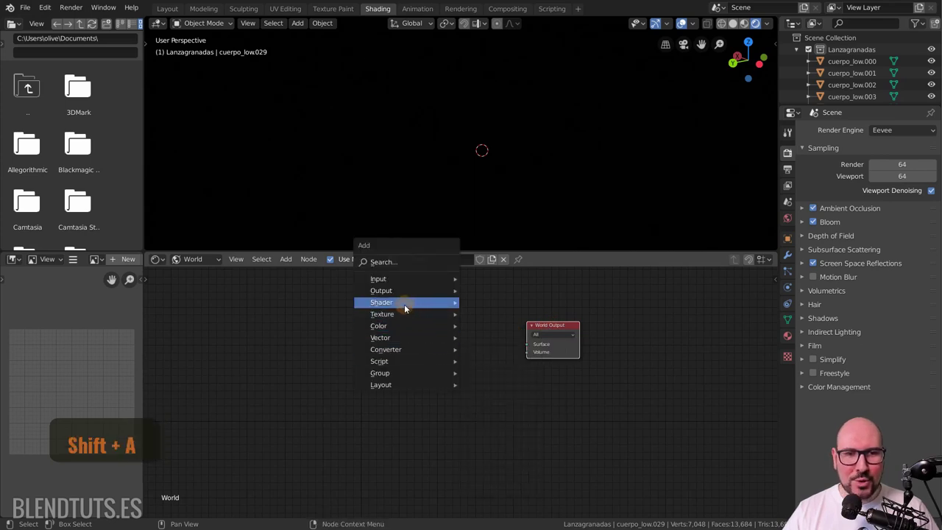
left_click(504, 318)
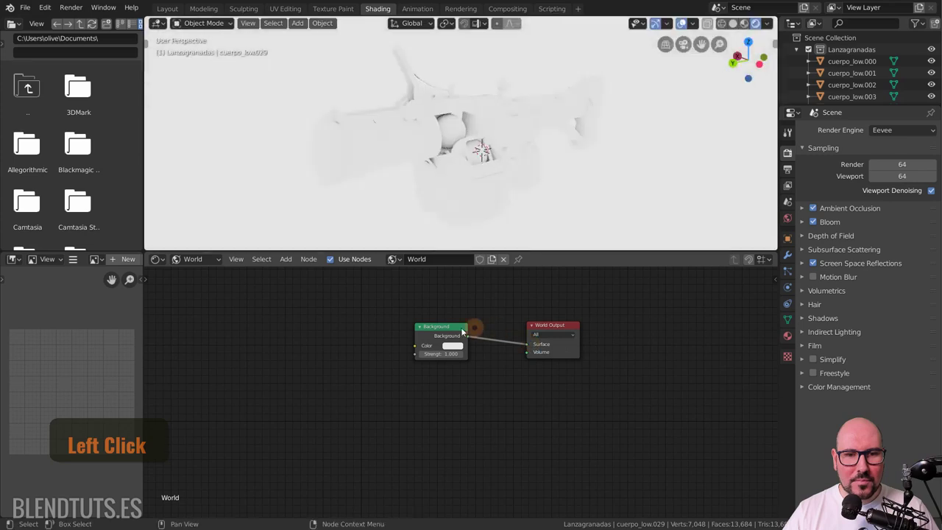
scroll("up", 3)
middle_click(522, 330)
left_click(463, 373)
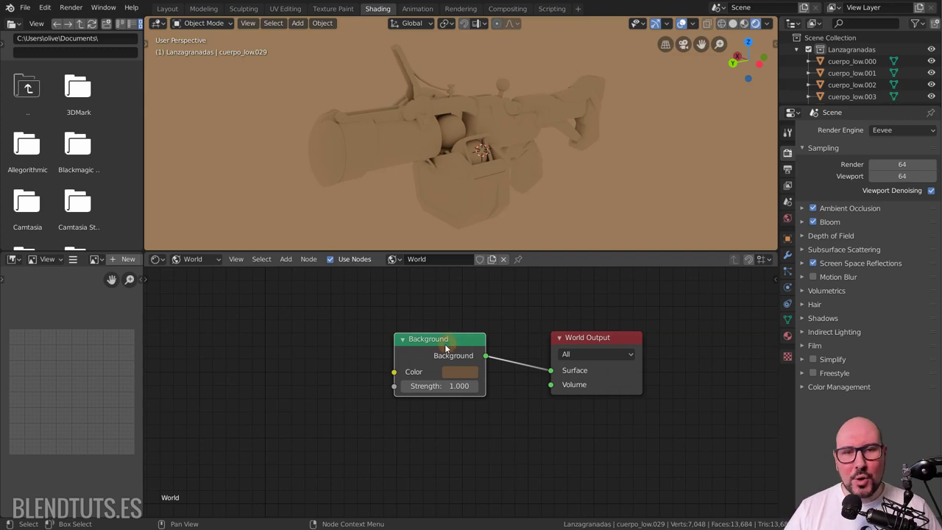
left_click(441, 346)
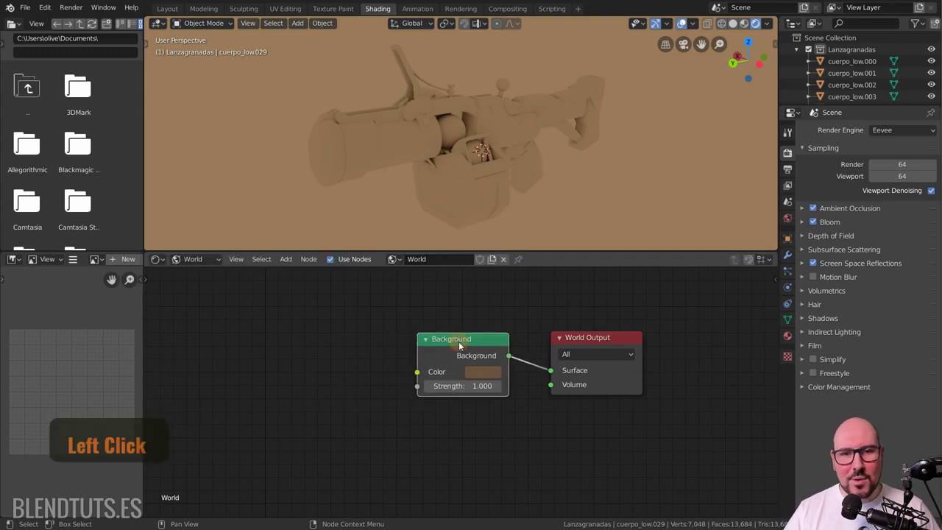
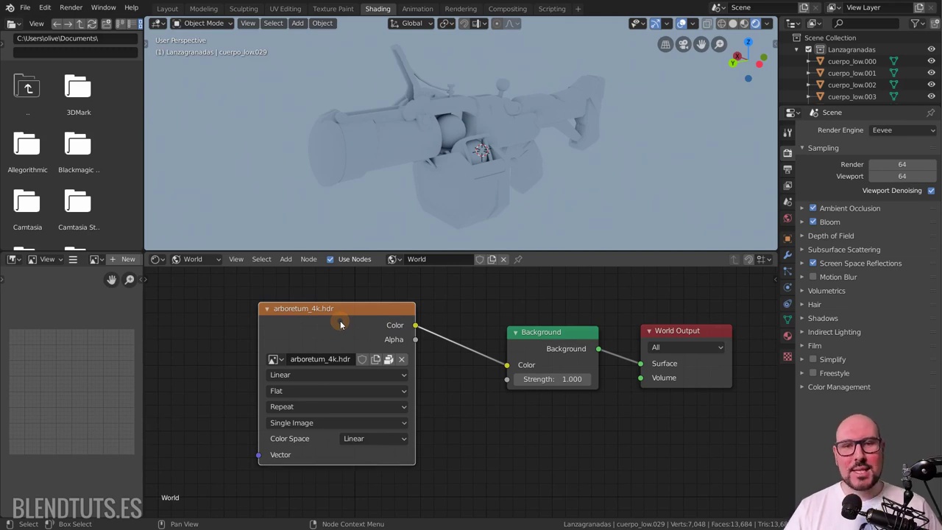
Delete the arboretum Image Texture node so the world background returns to brown
left_click(391, 362)
middle_click(392, 362)
scroll("down", 3)
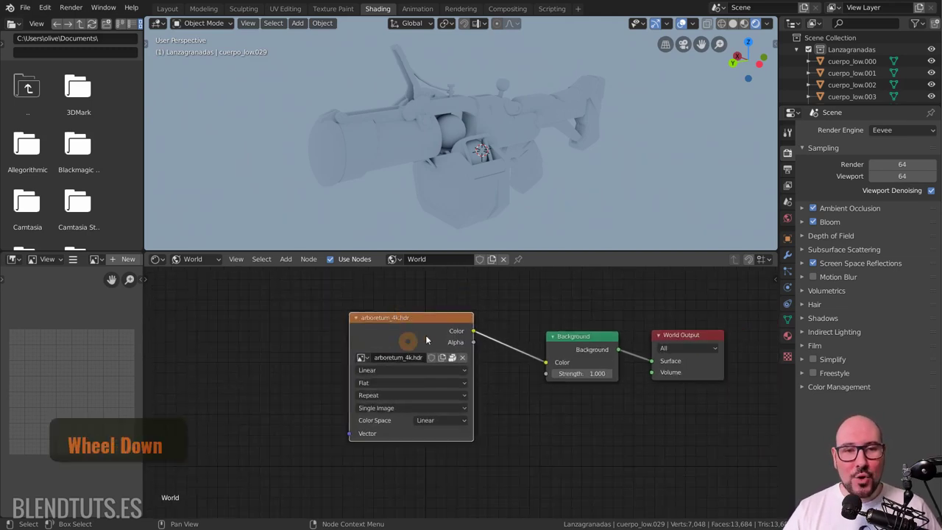
left_click(421, 333)
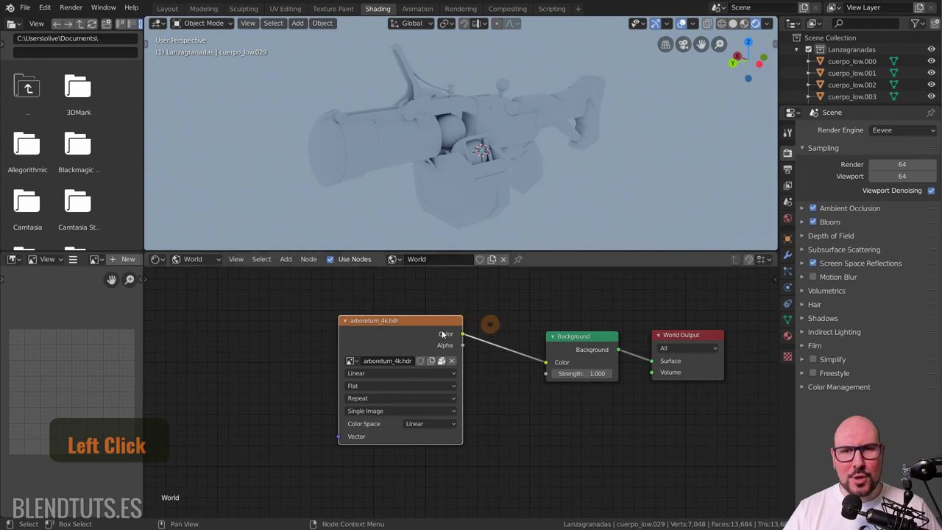
left_click(411, 337)
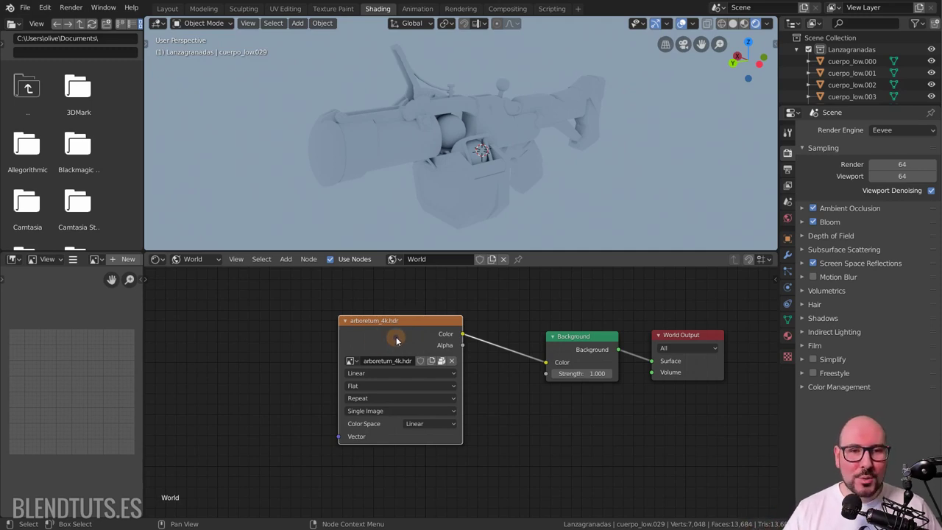
key("x")
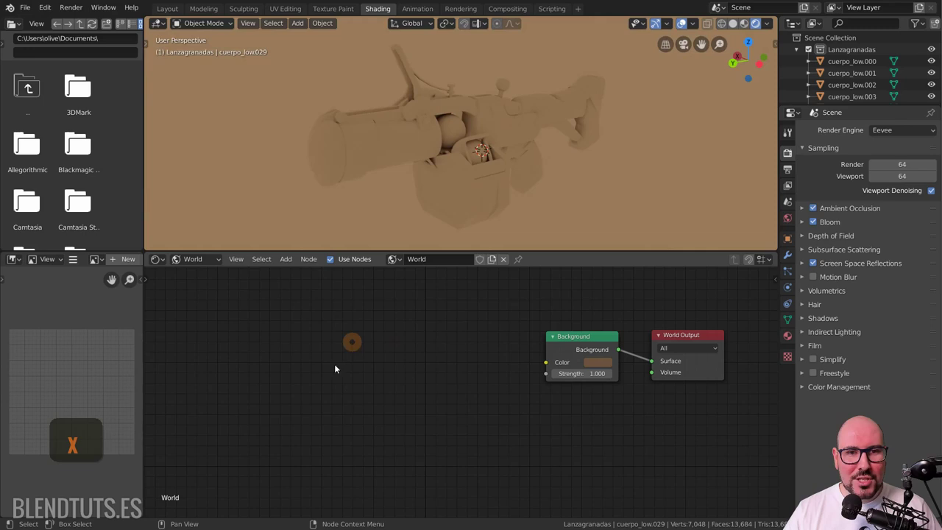
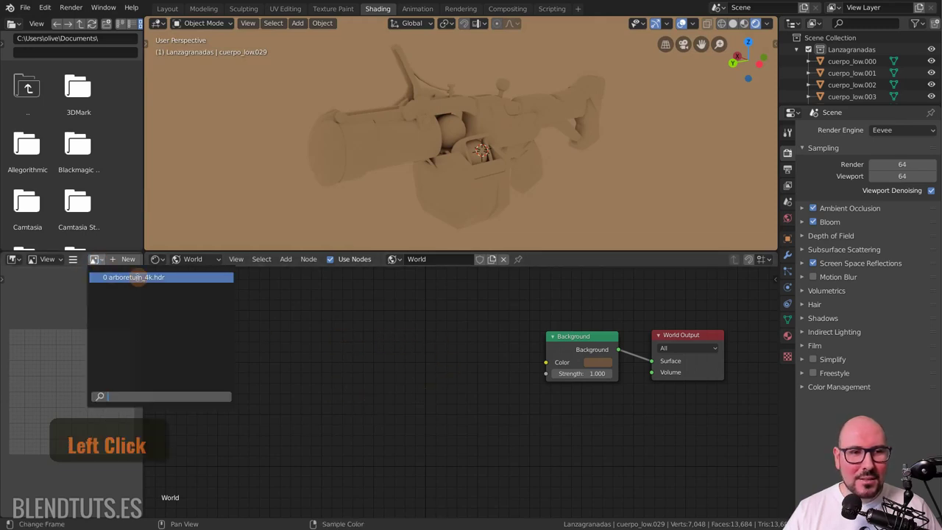
Pan and zoom the arboretum_4k.hdr panorama preview in the Image Editor
middle_click(89, 402)
scroll("down", 3)
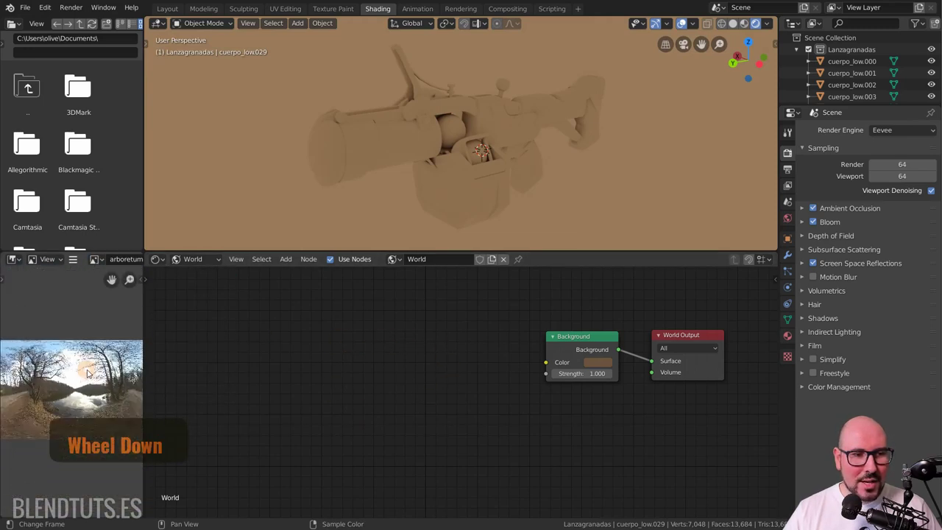
middle_click(43, 389)
scroll("up", 3)
middle_click(113, 378)
key("shift+a")
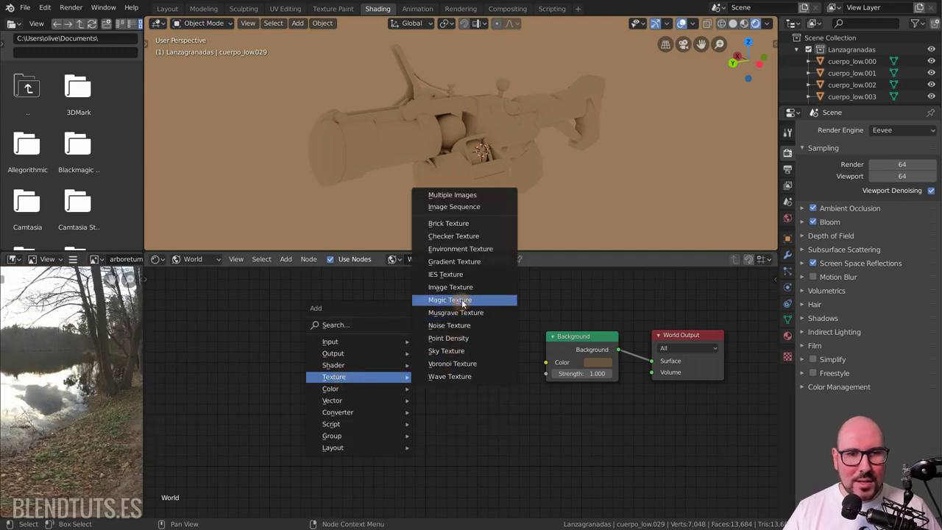
Add an Environment Texture loaded with arboretum_4k.hdr feeding the Background colour
left_click(467, 256)
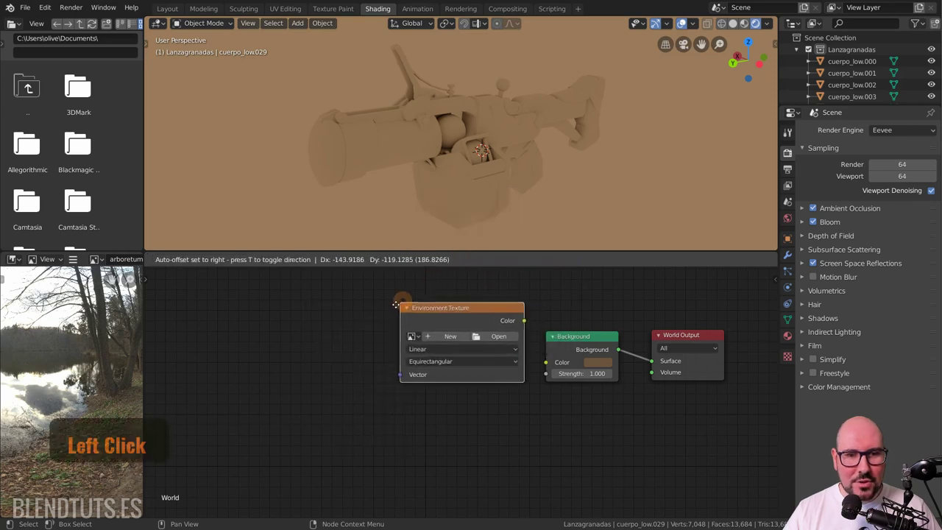
scroll("up", 3)
middle_click(601, 351)
left_click(409, 351)
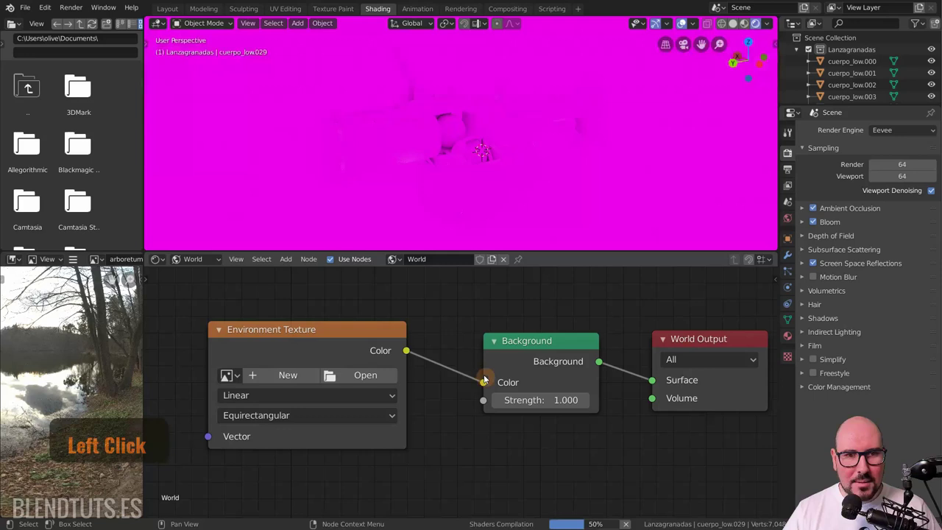
middle_click(405, 366)
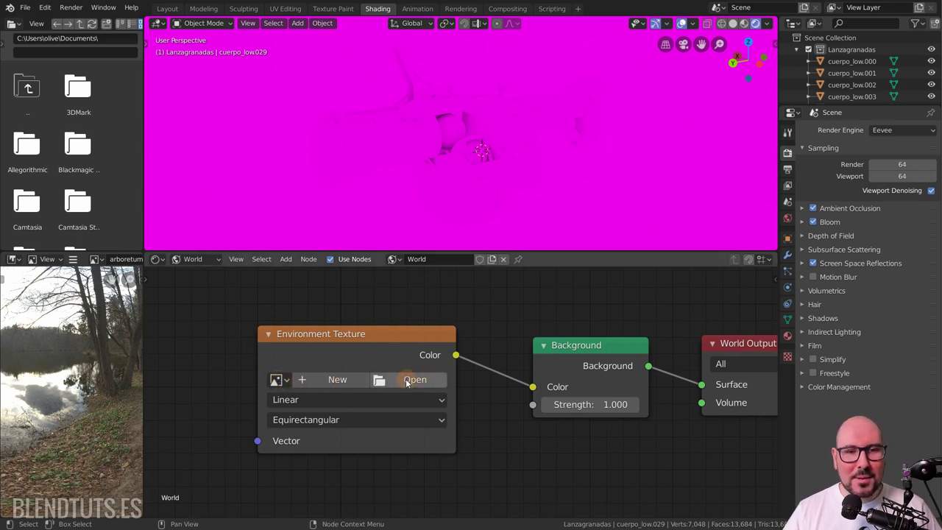
left_click(283, 383)
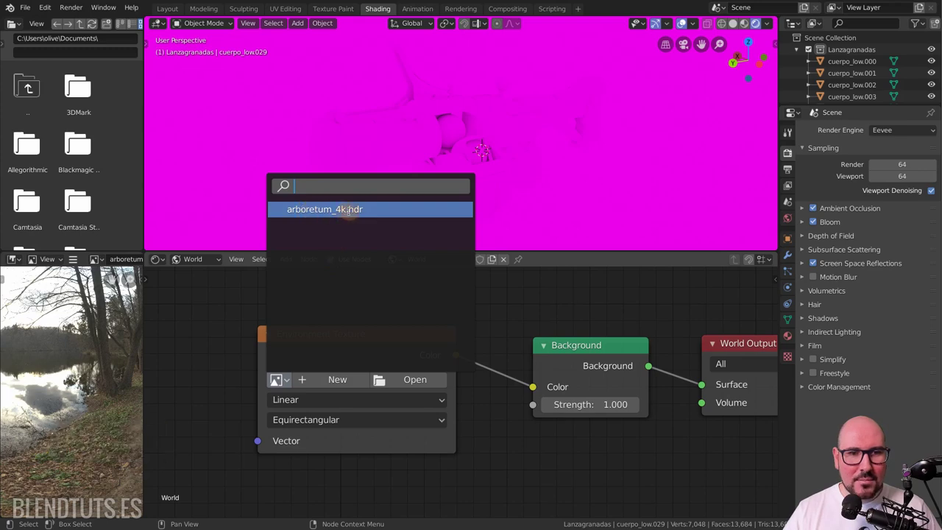
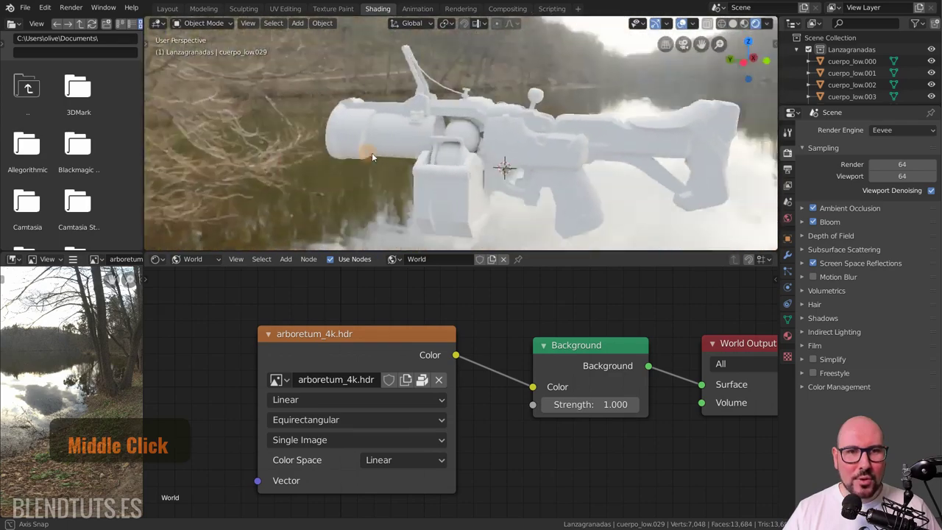
scroll("down", 3)
middle_click(439, 365)
left_click(459, 356)
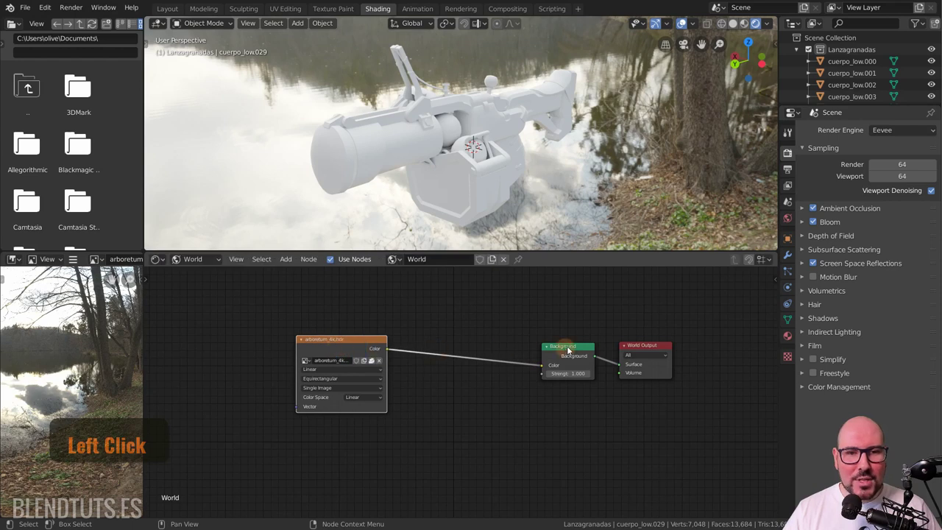
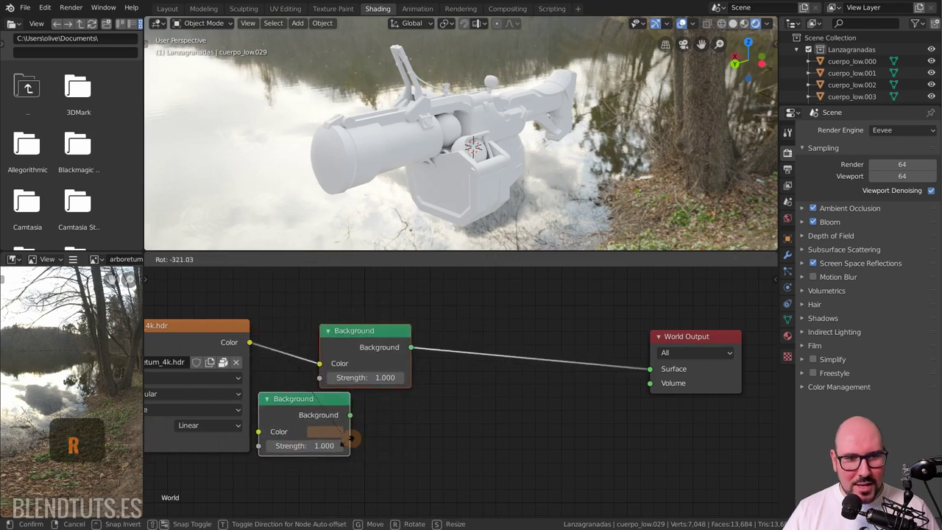
Duplicate the Background node and insert a Mix Shader blending both Backgrounds into World Output
right_click(432, 335)
right_click(496, 382)
key("s")
right_click(562, 384)
left_click(350, 417)
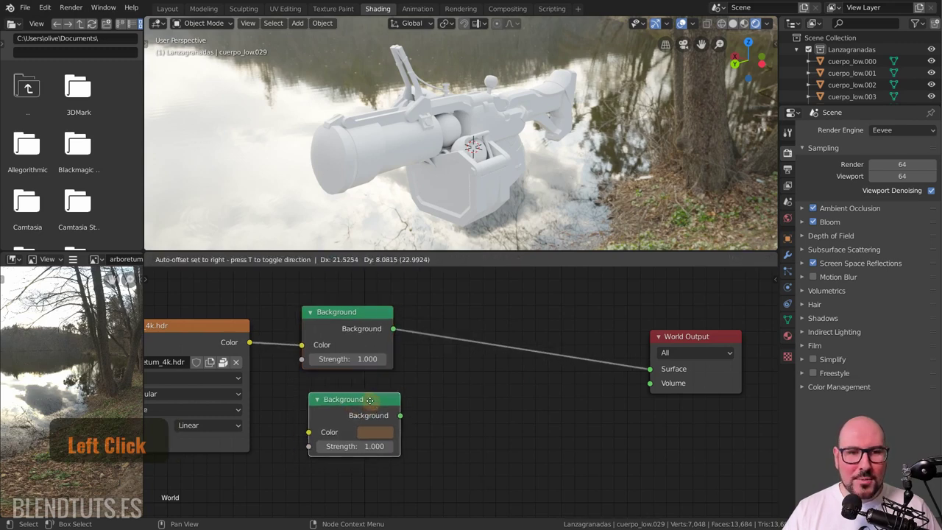
key("shift+a")
left_click(604, 410)
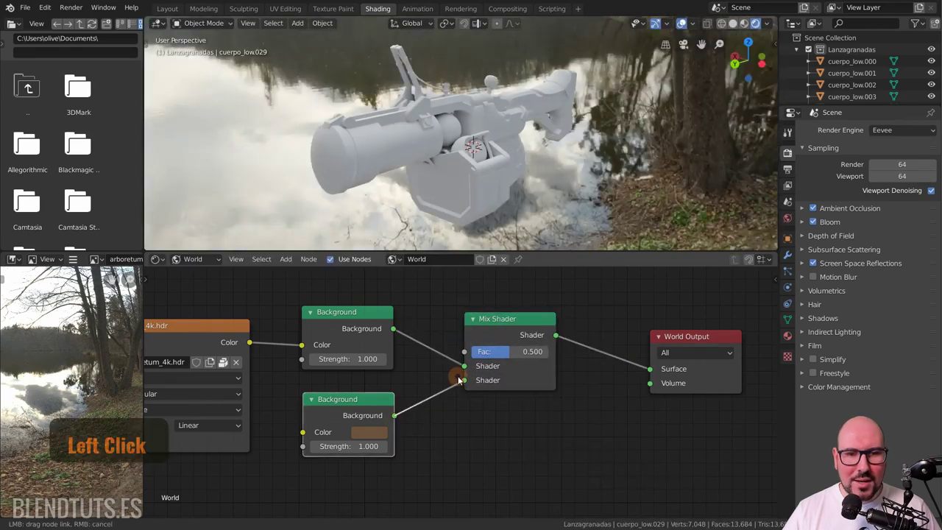
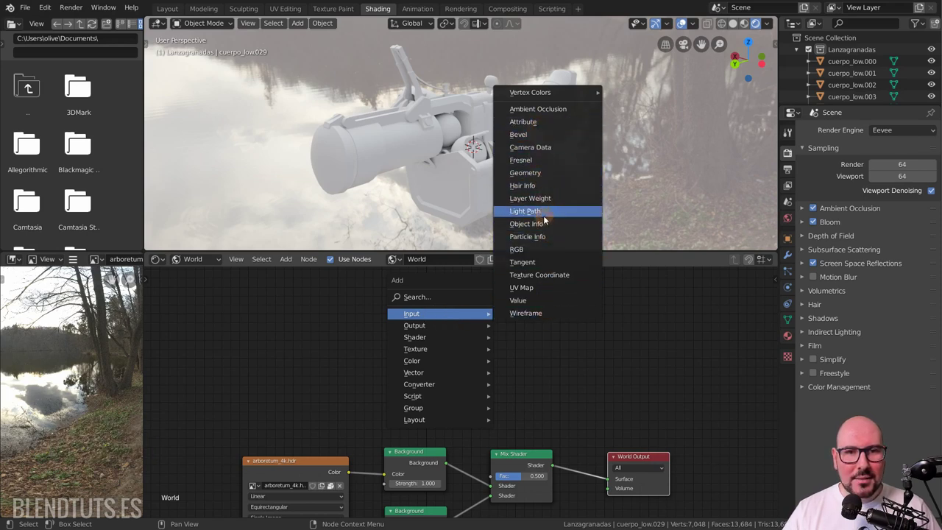
Add a Light Path node and drive the Mix Shader Fac with its Is Camera Ray output
key("shift+a")
middle_click(483, 393)
scroll("up", 3)
middle_click(404, 314)
scroll("down", 3)
middle_click(424, 327)
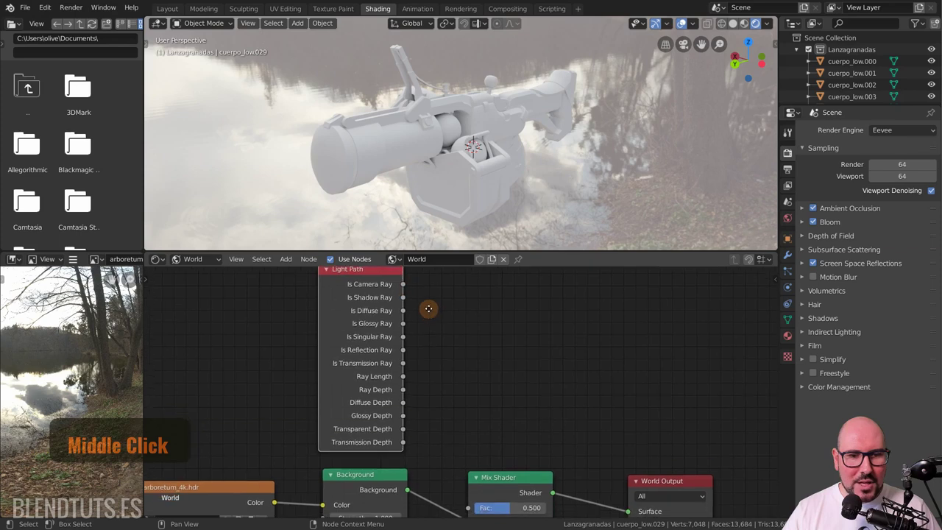
left_click(408, 290)
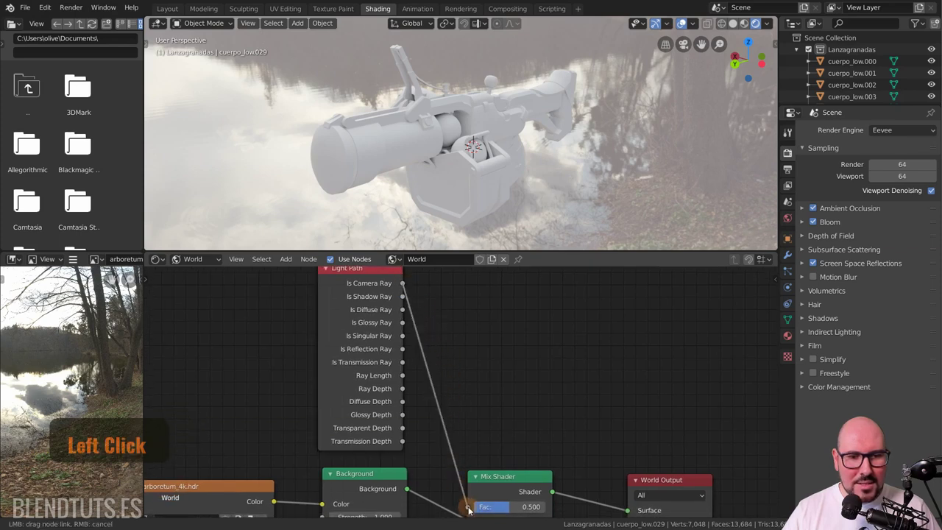
Arrange the world nodes and set up the second Background as the plain grey camera backdrop
middle_click(481, 424)
scroll("down", 3)
middle_click(478, 376)
left_click(422, 298)
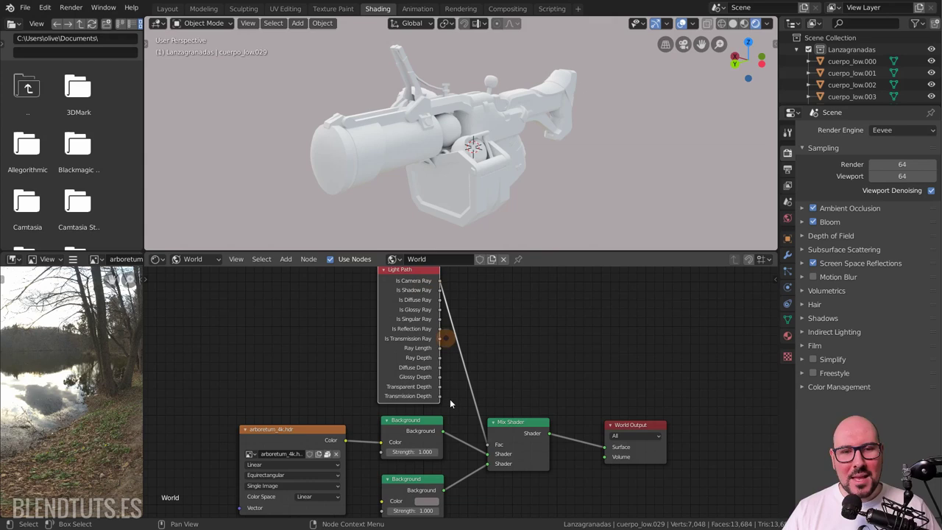
left_click(415, 486)
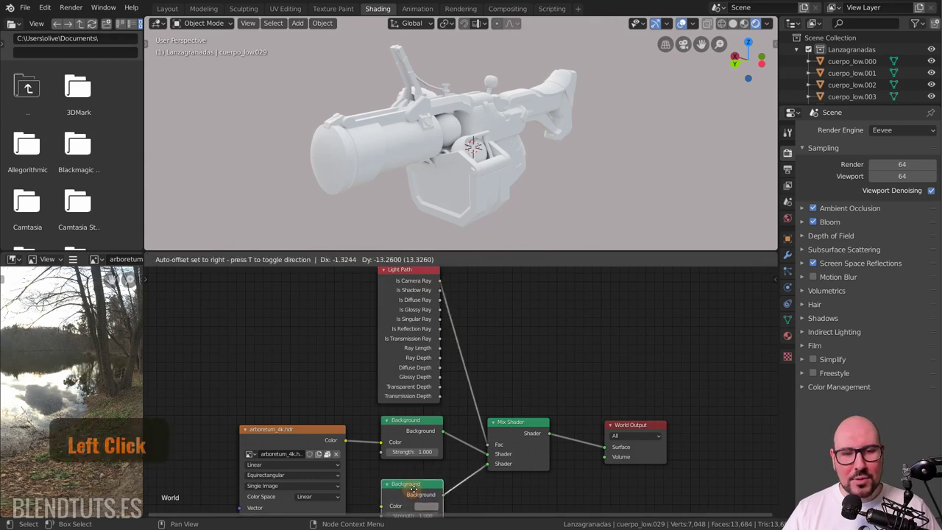
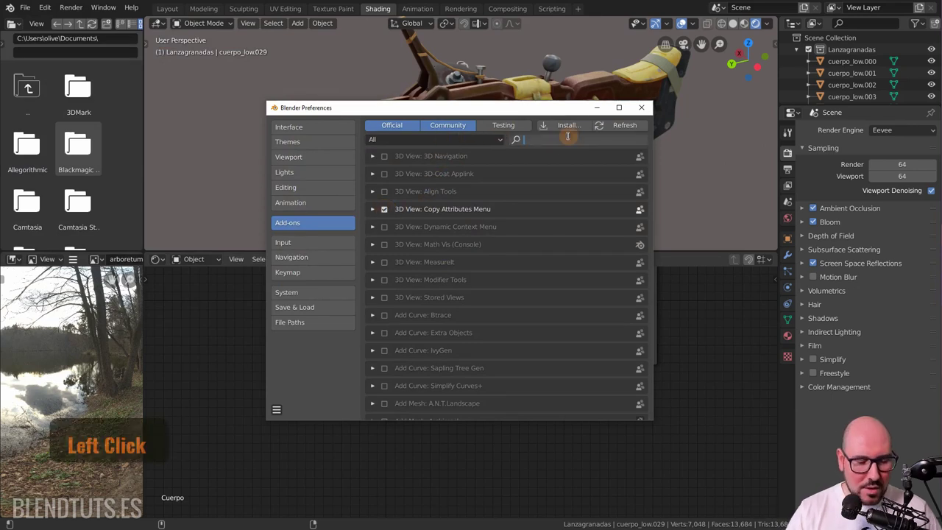
Search add-ons for 'node', review Node Wrangler's texture-name tags, then return to the Cuerpo material nodes
key("n")
key("e")
left_click(373, 158)
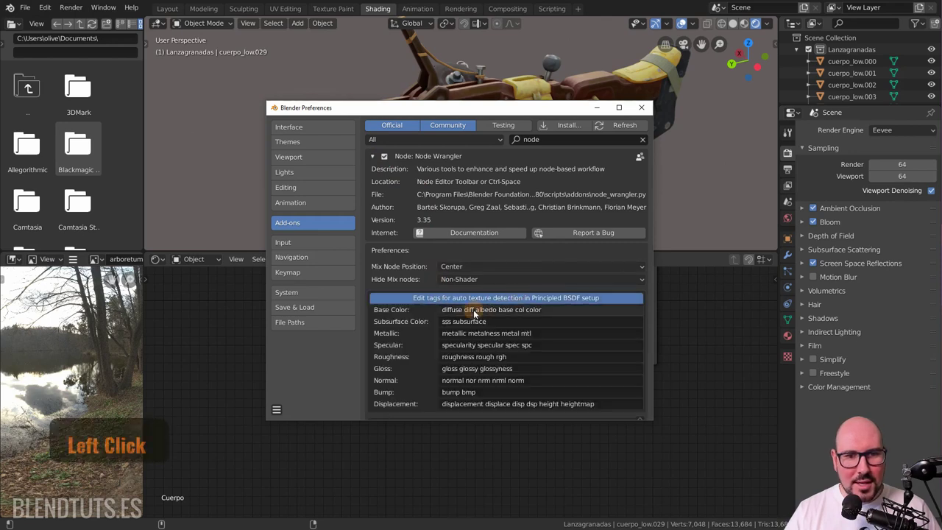
left_click(478, 362)
scroll("down", 3)
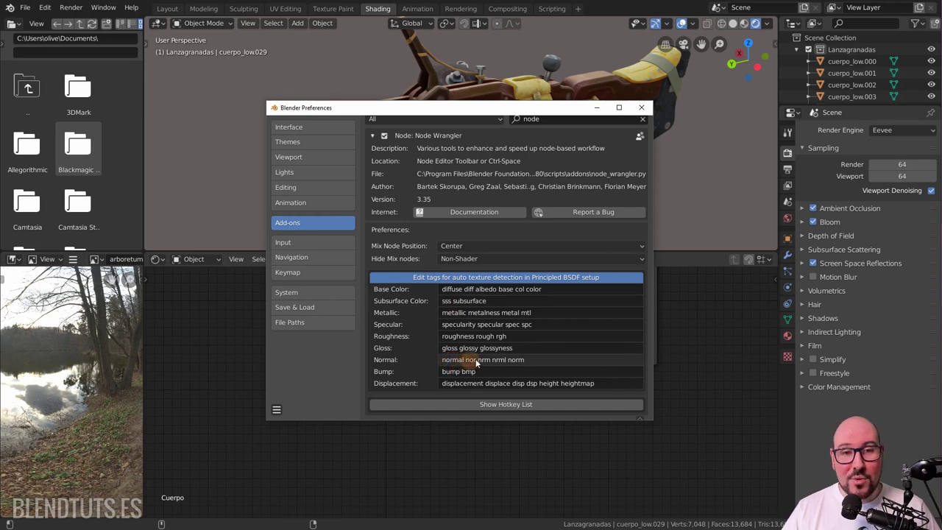
scroll("down", 3)
middle_click(436, 342)
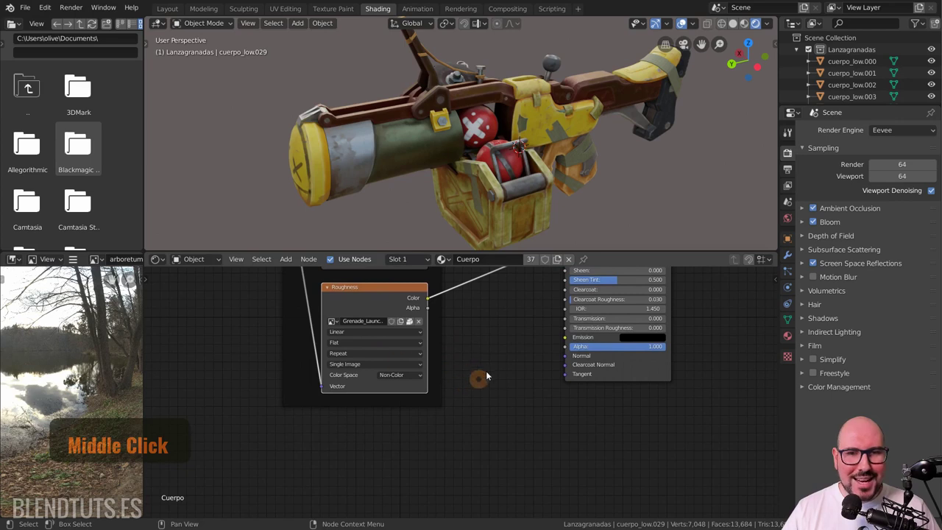
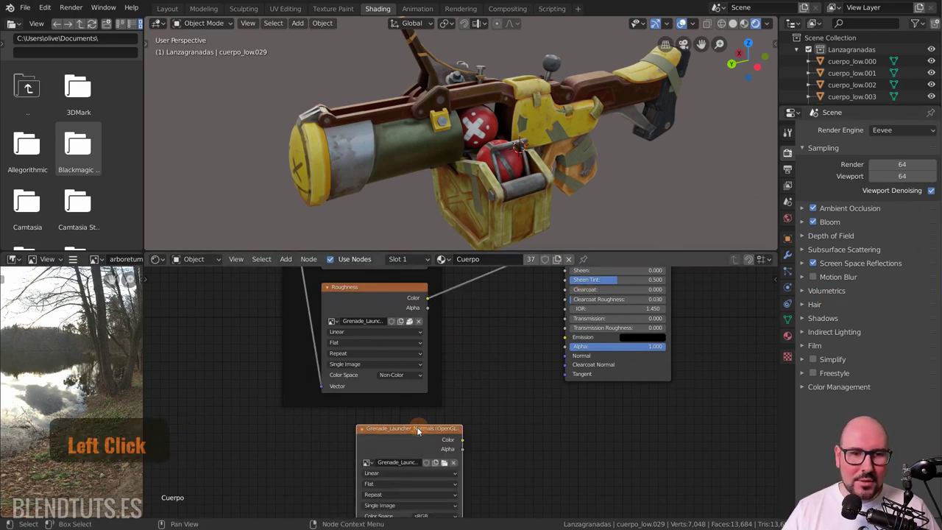
Orbit and zoom to inspect the textured launcher close up, then bring the shader nodes into view
middle_click(448, 404)
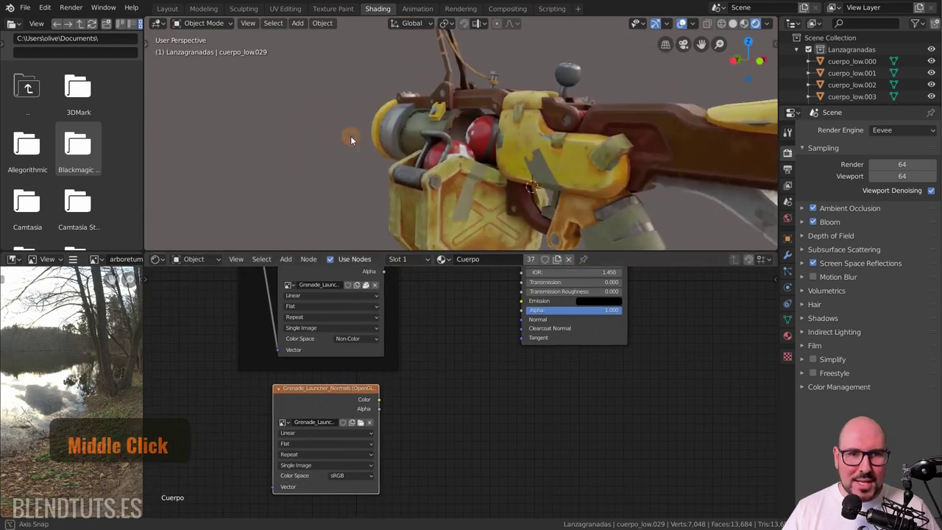
scroll("up", 3)
middle_click(405, 134)
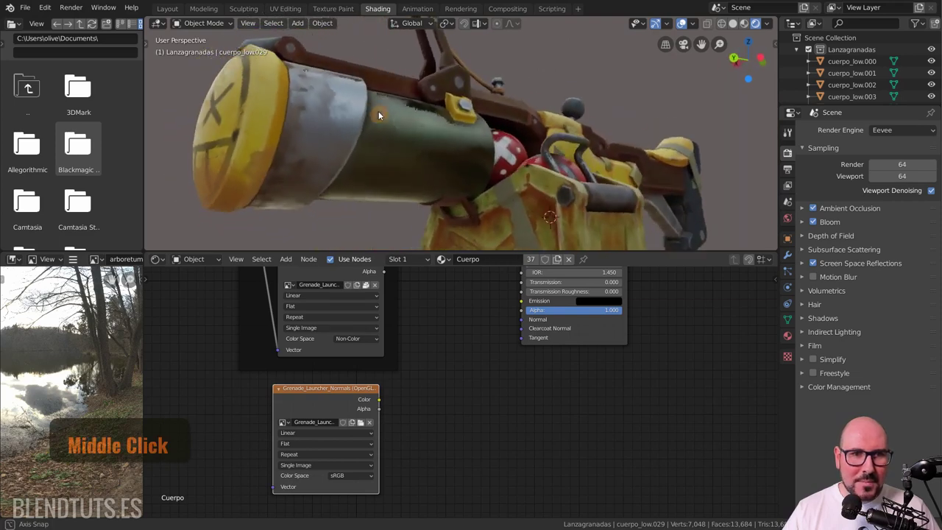
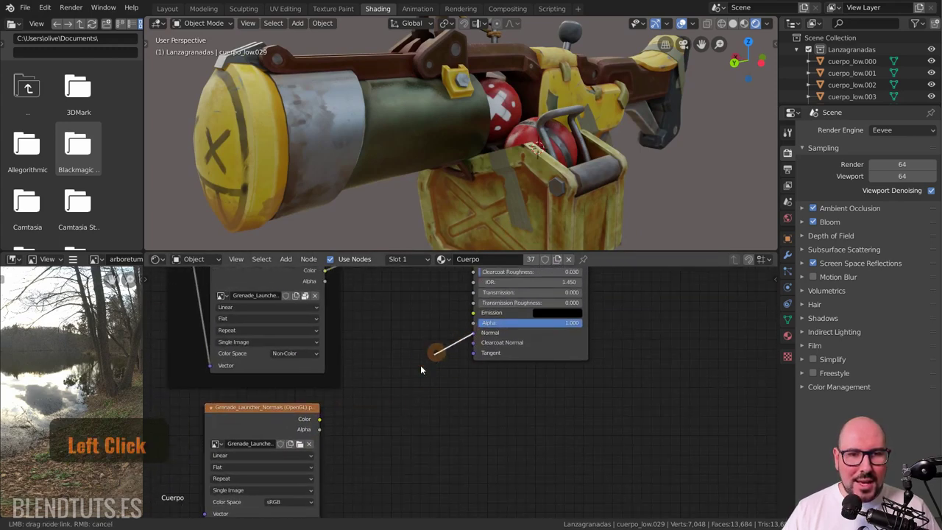
scroll("up", 3)
middle_click(471, 370)
Add a Normal Map node and set the normals image texture's Color Space to Non-Color
key("shift+a")
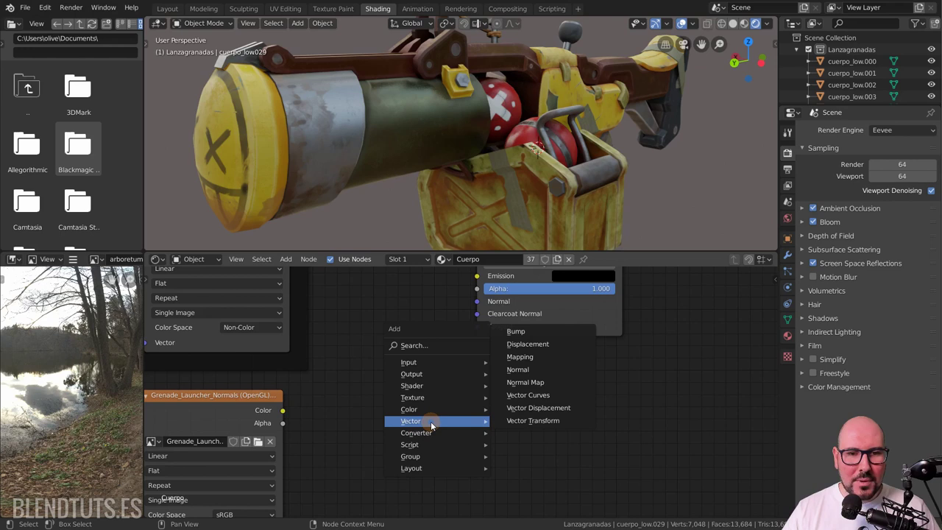
key("shift+a")
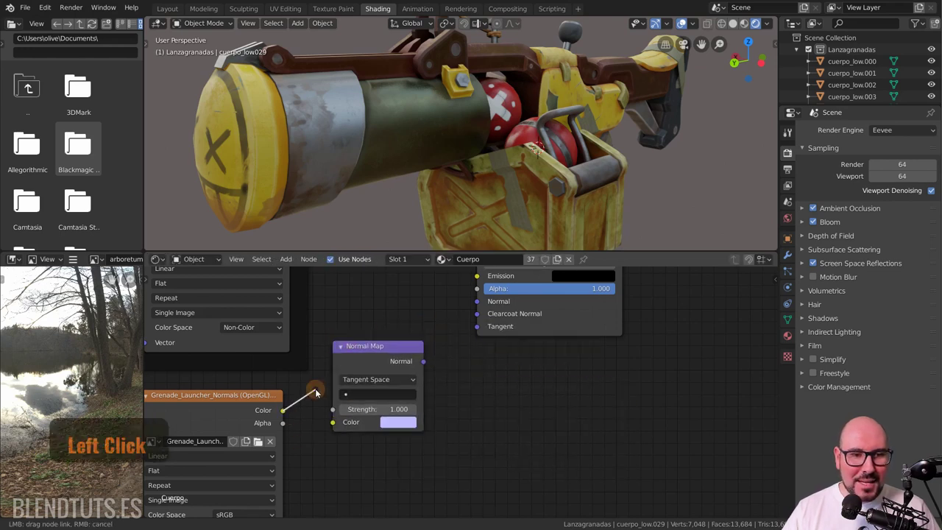
left_click(446, 340)
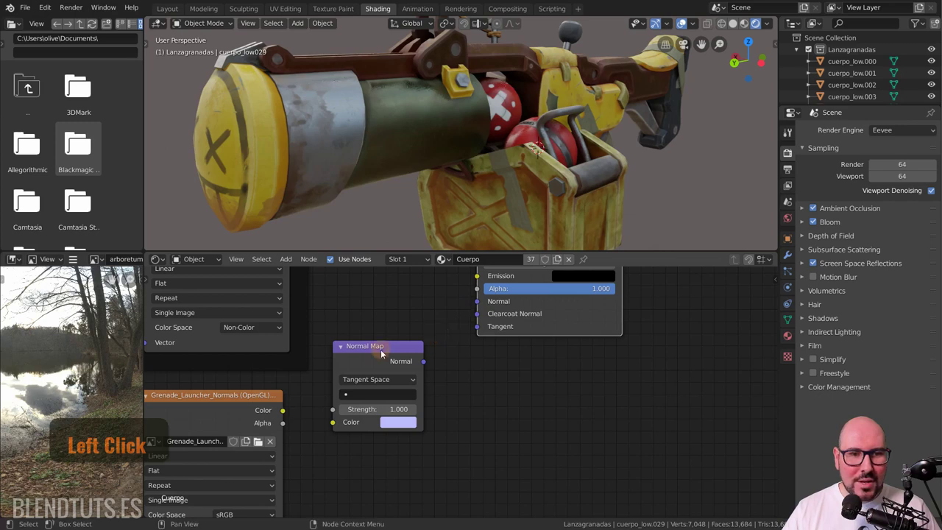
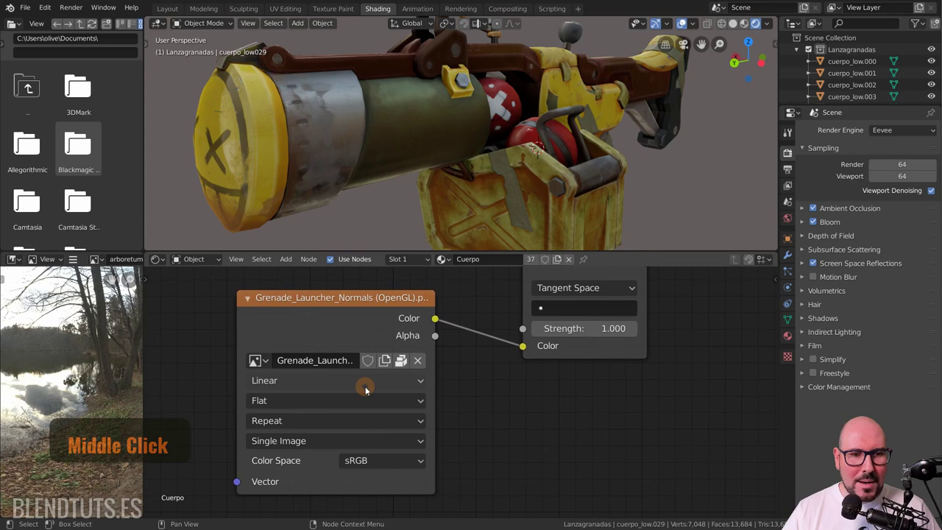
left_click(379, 467)
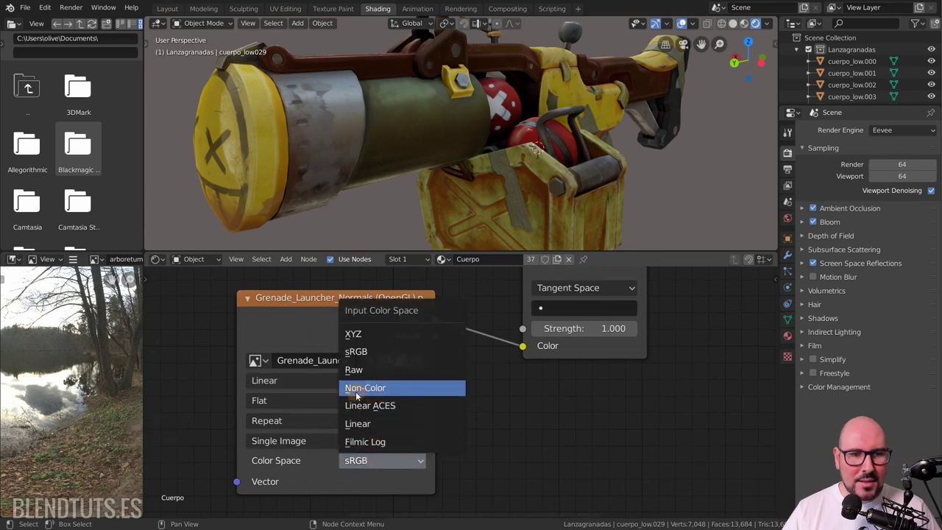
left_click(405, 390)
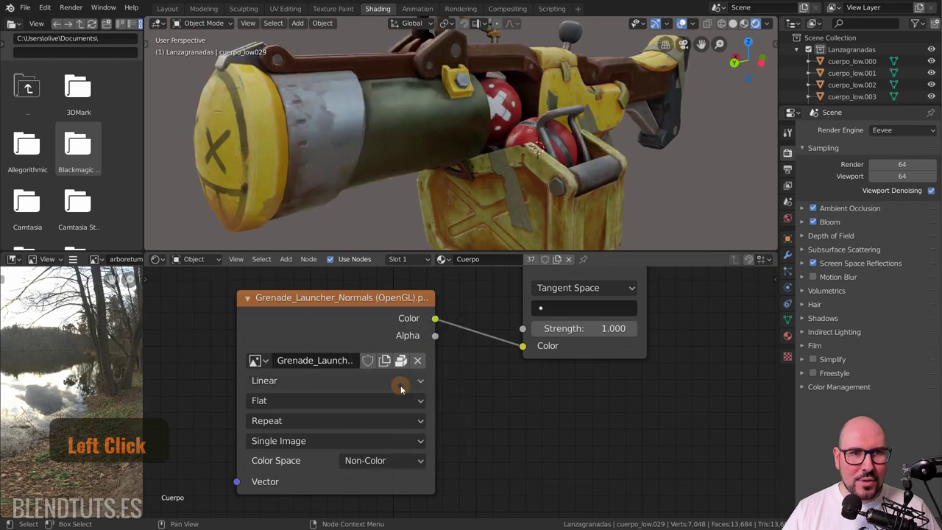
left_click(438, 164)
middle_click(473, 149)
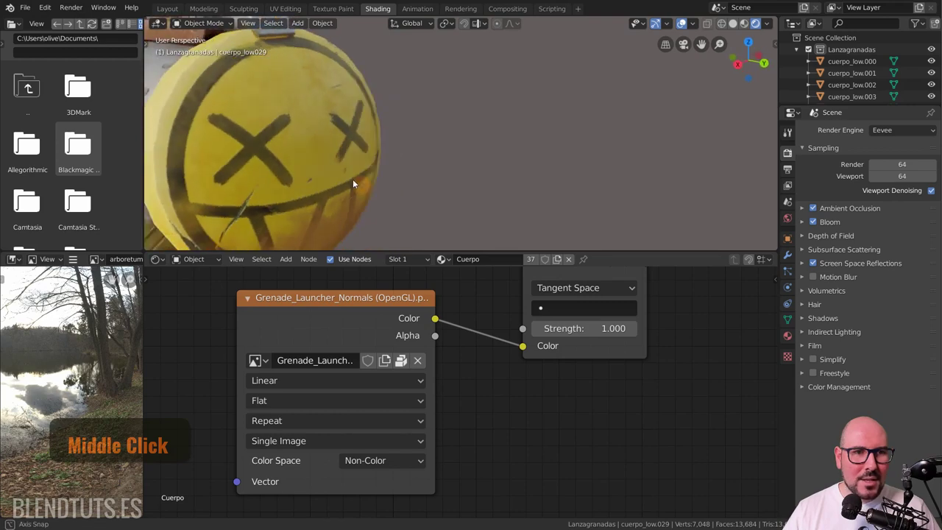
scroll("down", 3)
middle_click(490, 154)
middle_click(602, 179)
middle_click(549, 139)
scroll("up", 3)
middle_click(545, 157)
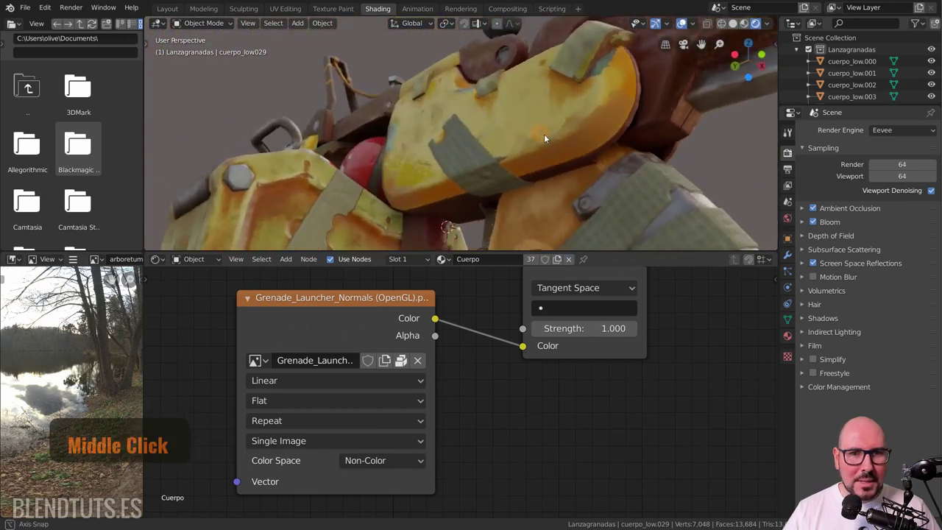
scroll("down", 3)
middle_click(585, 195)
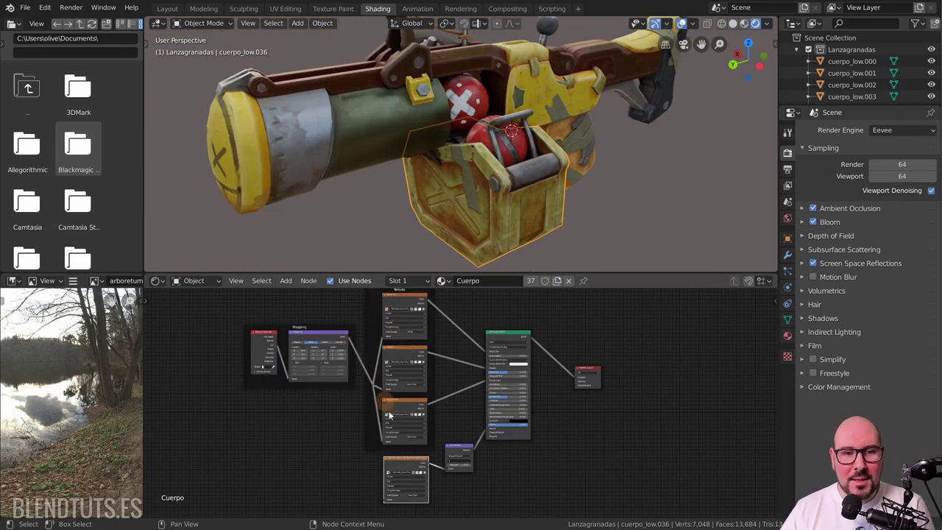
left_click(368, 426)
scroll("up", 3)
middle_click(372, 428)
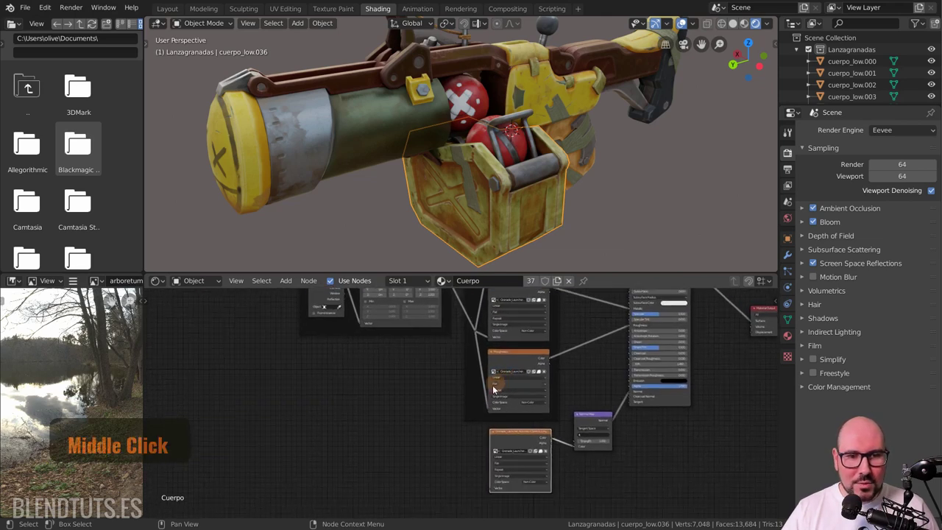
scroll("down", 3)
left_click(525, 454)
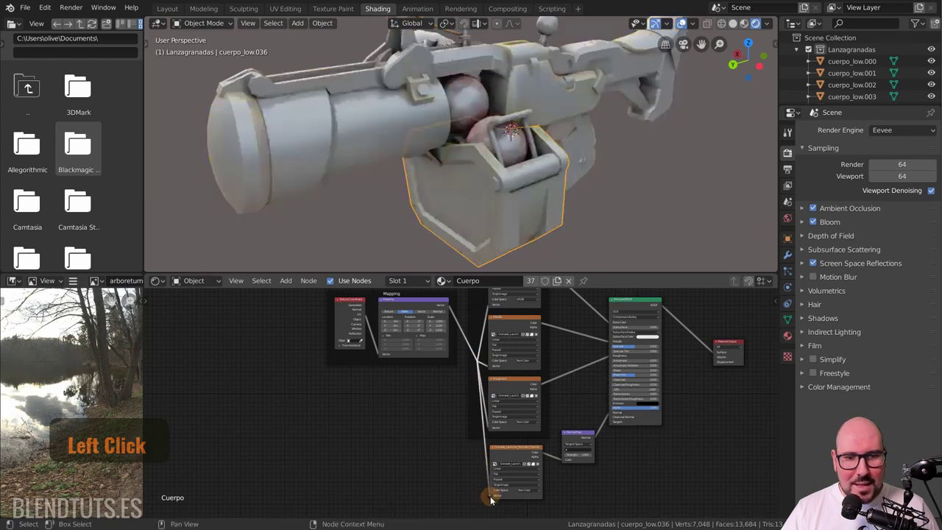
middle_click(605, 425)
scroll("down", 3)
middle_click(538, 427)
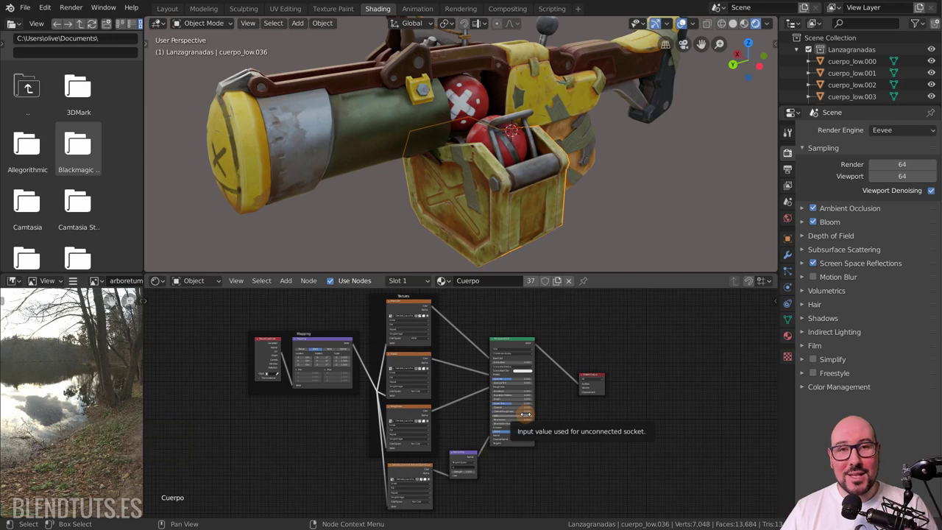
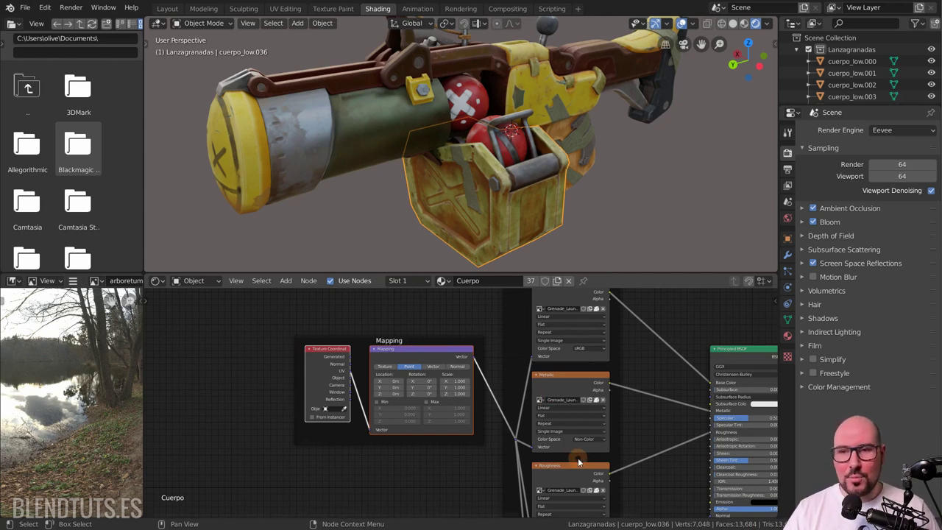
Add Texture Coordinate and Mapping nodes to the arboretum HDRI and set Rotation Z to 87.8°
left_click(204, 284)
scroll("up", 3)
middle_click(512, 448)
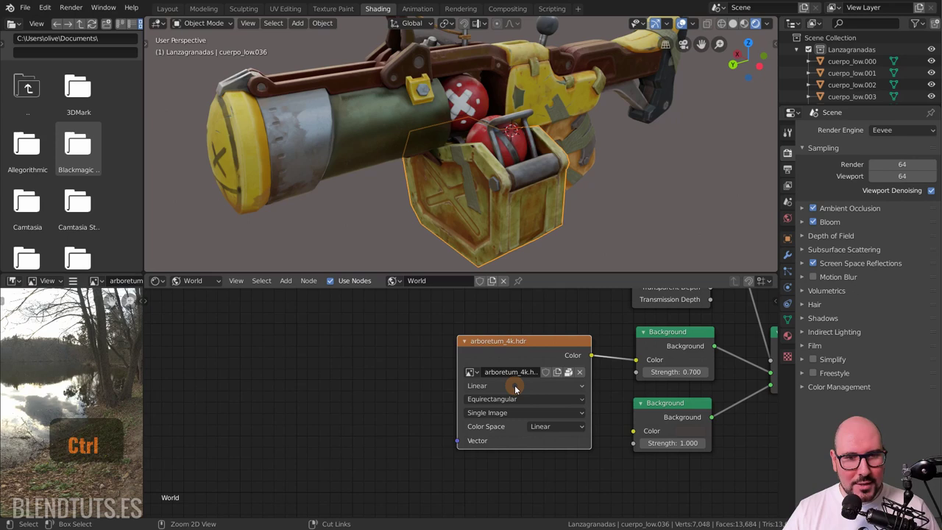
key("ctrl+t")
left_click(206, 376)
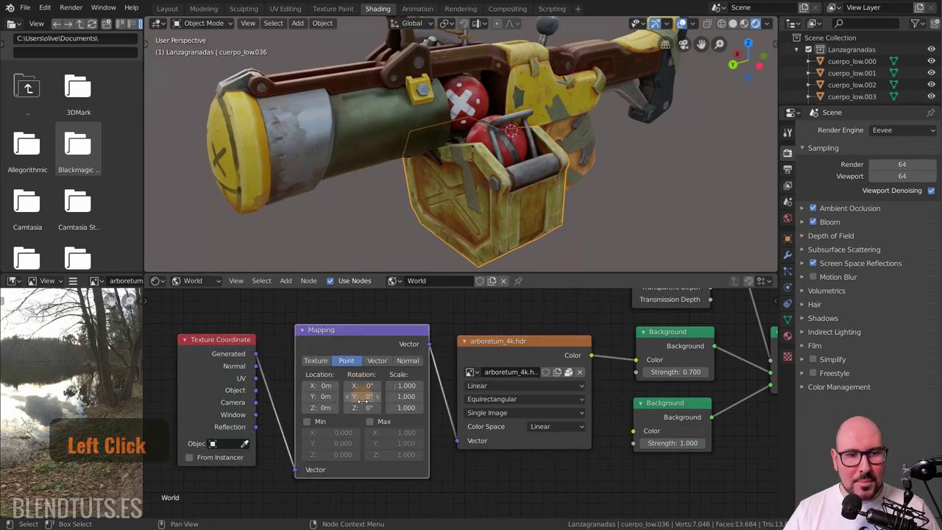
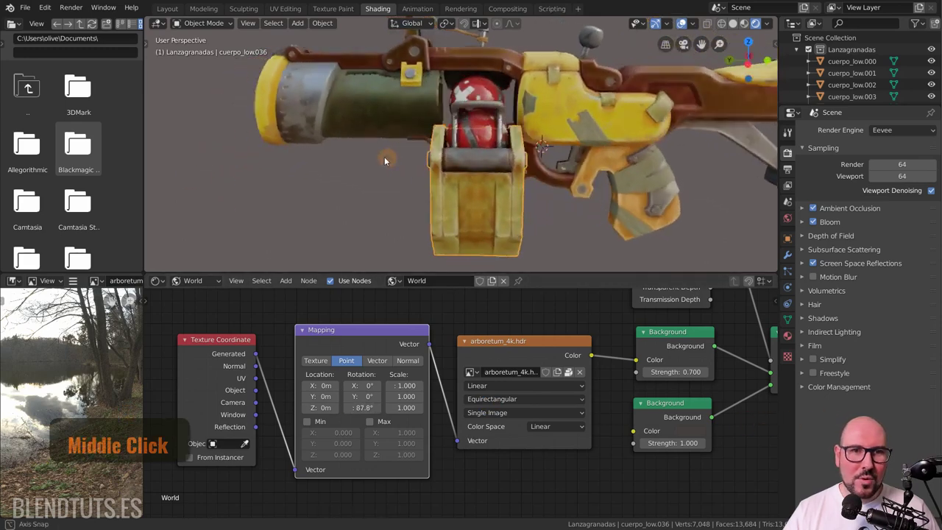
Orbit and zoom the viewport toward the grenades to check the new lighting
scroll("up", 3)
middle_click(528, 119)
scroll("up", 3)
middle_click(510, 117)
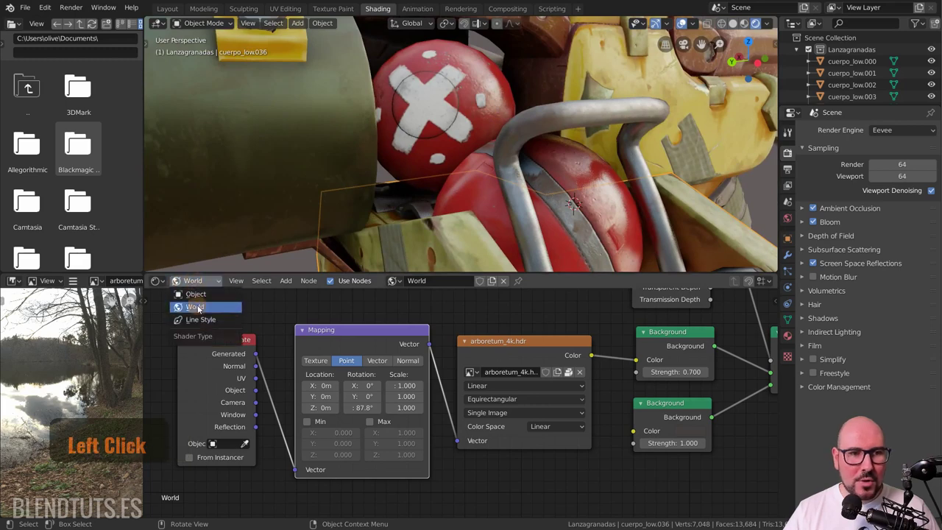
Return to the body material nodes, try a stronger Normal Map, then reset Strength to 1.000
left_click(201, 301)
middle_click(560, 458)
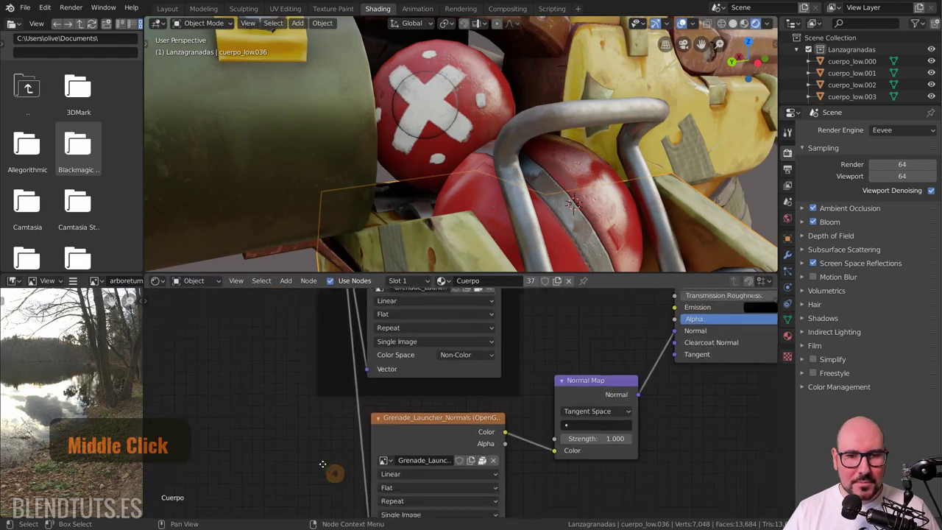
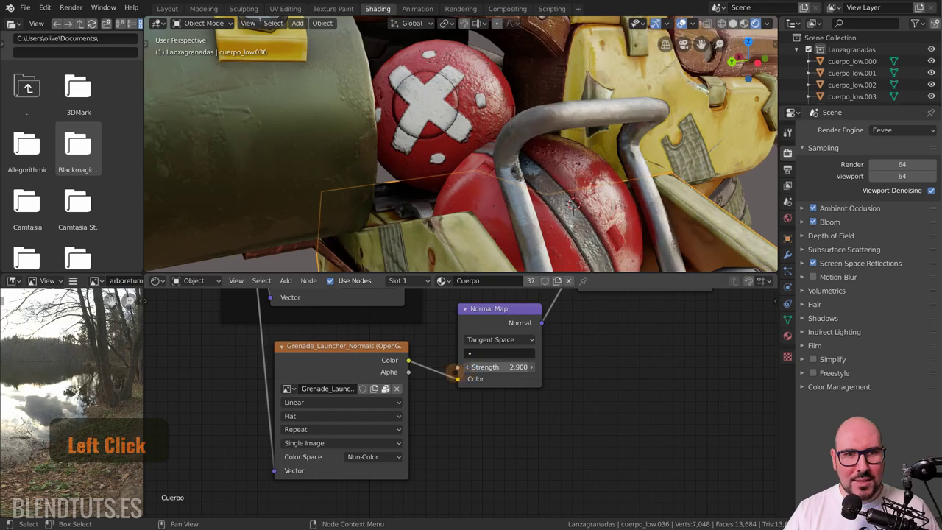
key("Left")
key("Return")
Zoom out and orbit around the whole launcher to compare the surface detail
scroll("down", 3)
middle_click(483, 187)
middle_click(525, 206)
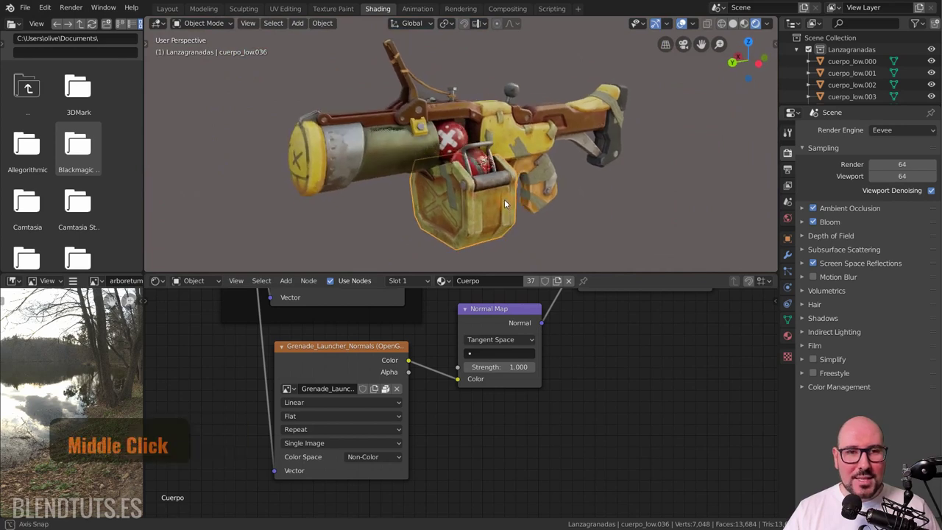
middle_click(484, 206)
middle_click(531, 198)
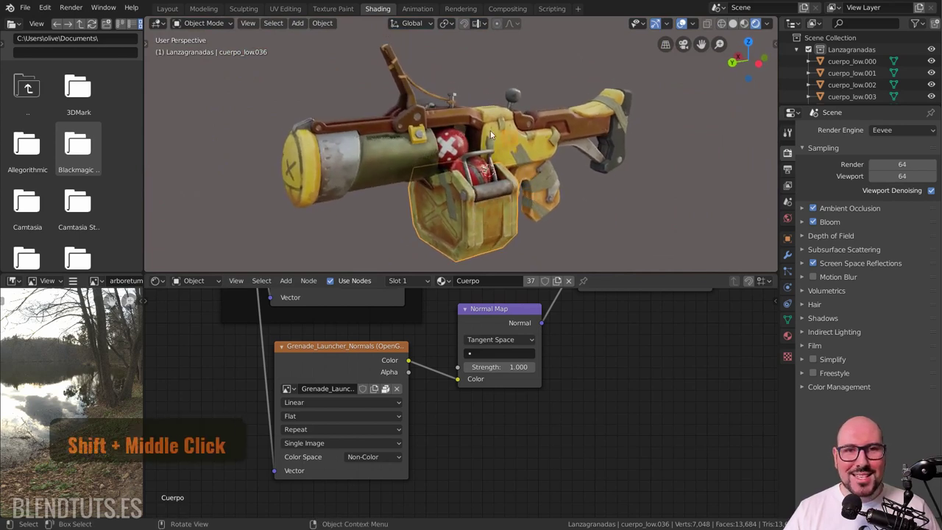
key("alt+a")
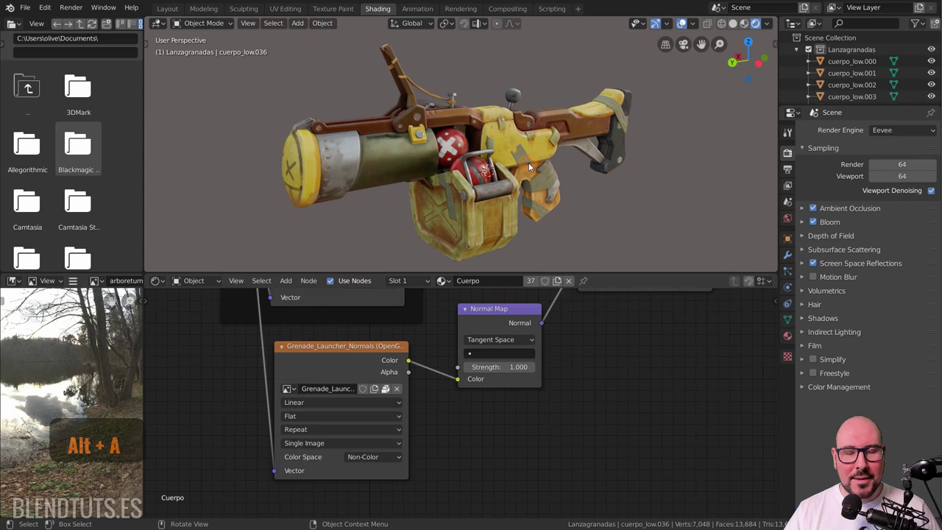
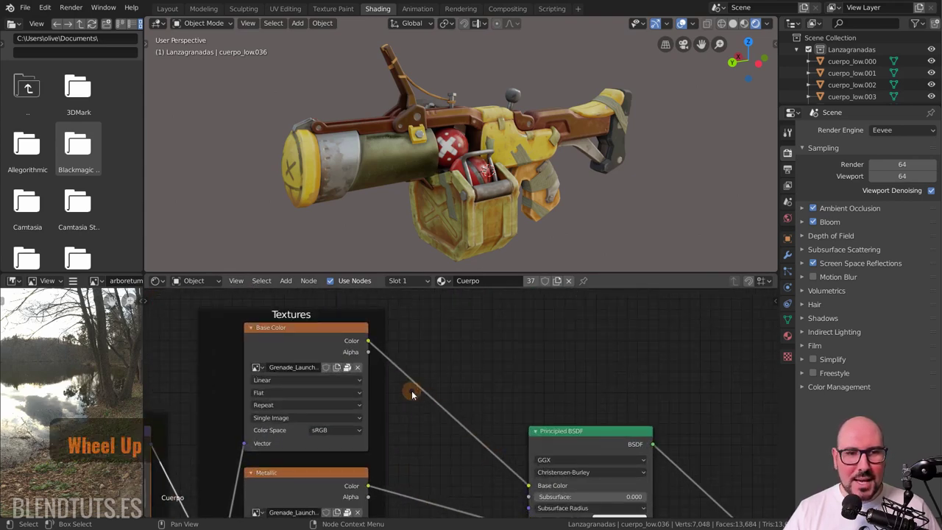
Insert a Hue Saturation Value node on the Base Color link with Hue 1.000, turning the launcher blue
scroll("up", 3)
key("shift+a")
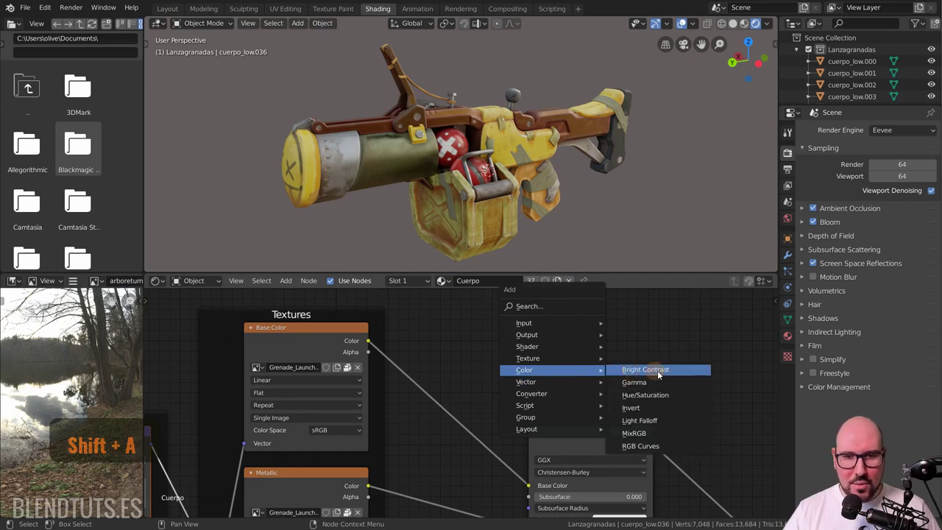
key("shift+a")
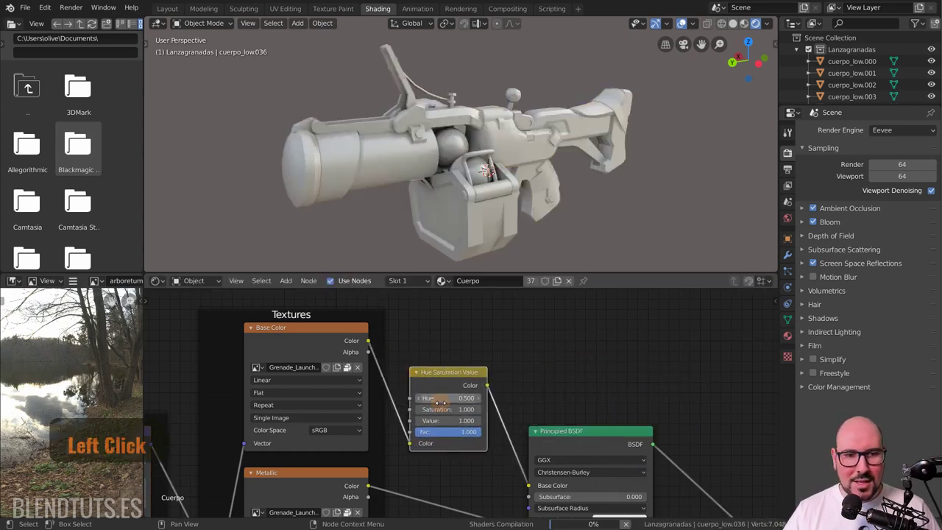